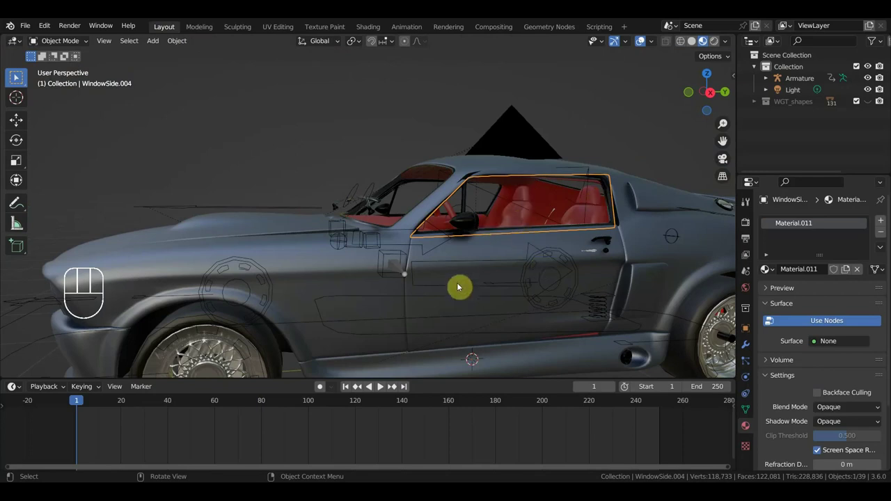
- Select the side window glass, viewing the car's door side-on
{"action": "left_click_drag", "start_coordinate": [525, 280], "coordinate": [529, 282]}
{"action": "middle_click", "coordinate": [529, 265]}
{"action": "left_click_drag", "start_coordinate": [619, 258], "coordinate": [490, 230]}
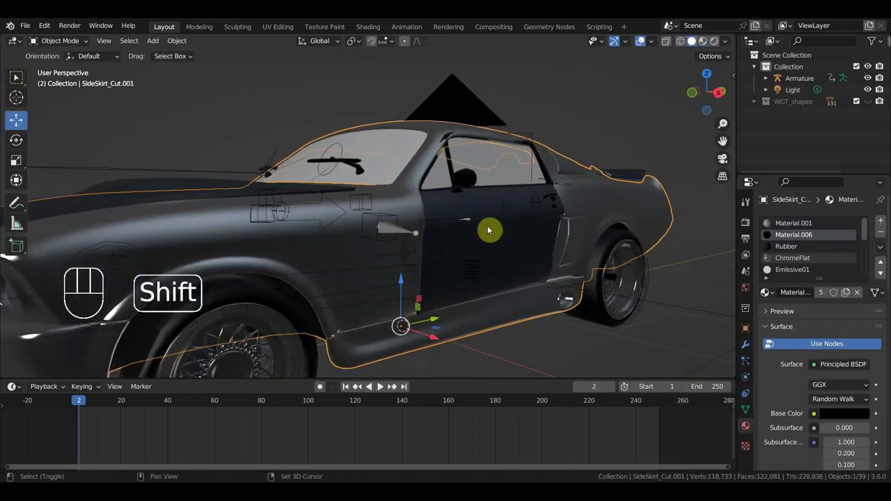
{"action": "left_click_drag", "start_coordinate": [483, 248], "coordinate": [442, 251]}
{"action": "middle_click", "coordinate": [439, 246]}
{"action": "left_click", "coordinate": [496, 171]}
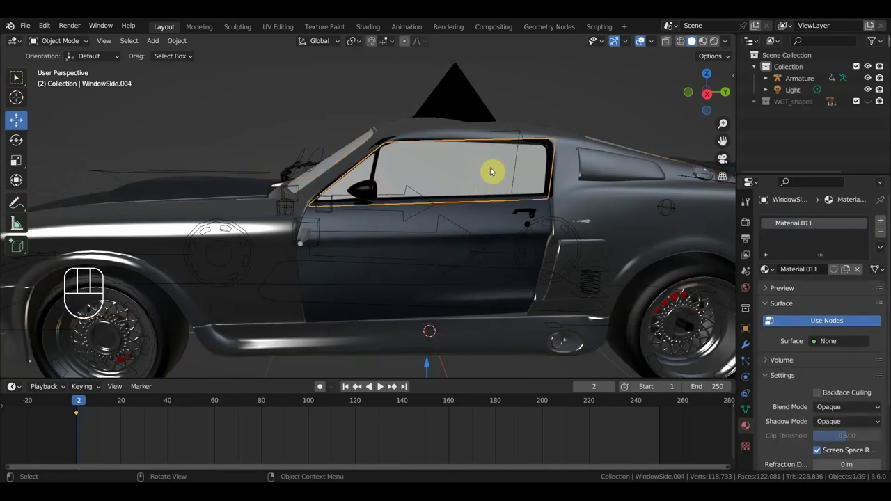
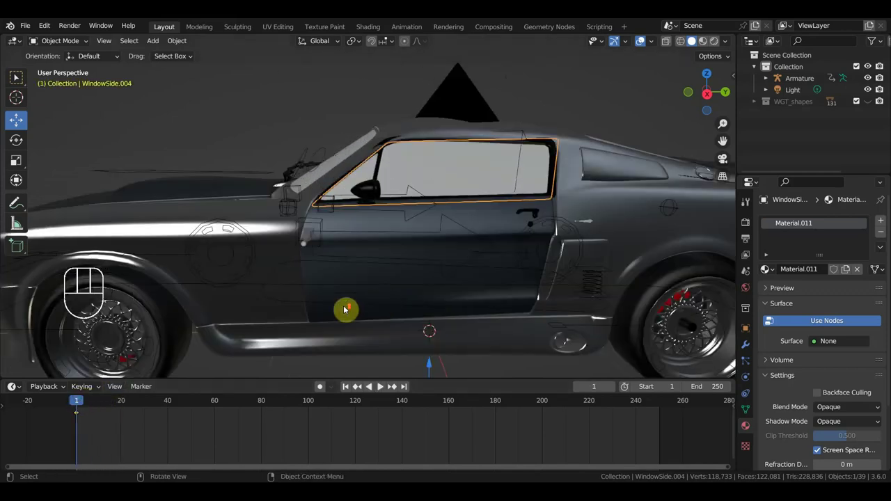
- Add the door to the selection and make it the window's parent via Ctrl+P Object
{"action": "middle_click", "coordinate": [365, 295]}
{"action": "left_click", "coordinate": [466, 212]}
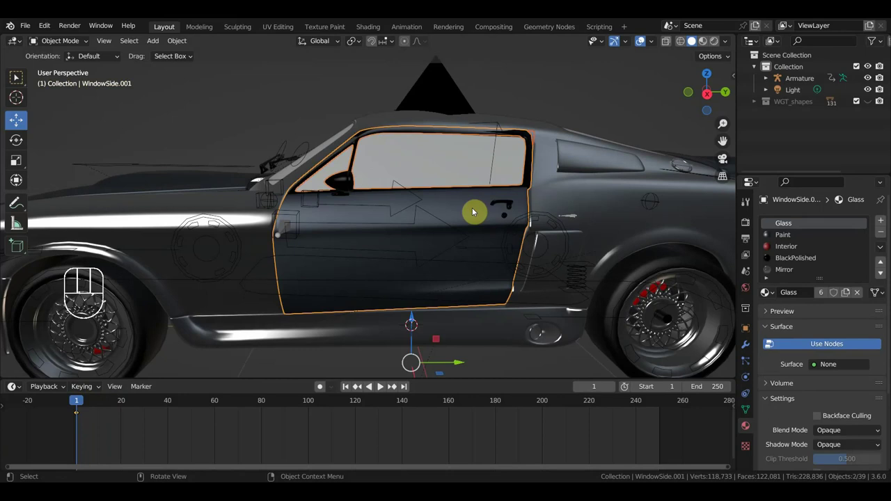
{"action": "key", "text": "ctrl+p"}
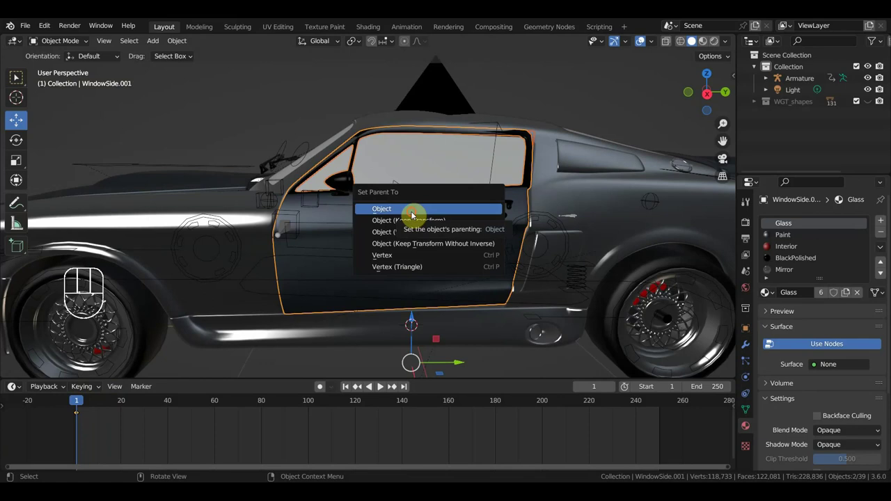
{"action": "left_click", "coordinate": [412, 216]}
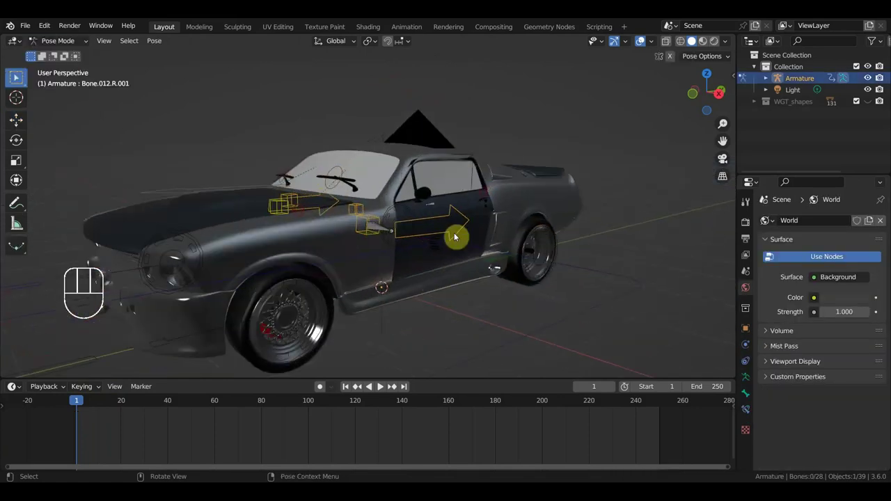
- Select door bone Bone.013.L.001 and rotate it to swing the door open
{"action": "left_click", "coordinate": [450, 217]}
{"action": "key", "text": "r"}
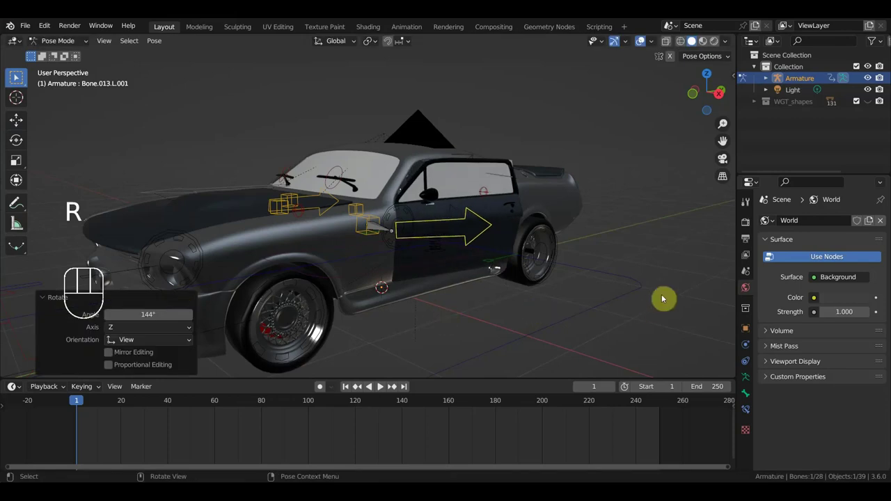
{"action": "key", "text": "r"}
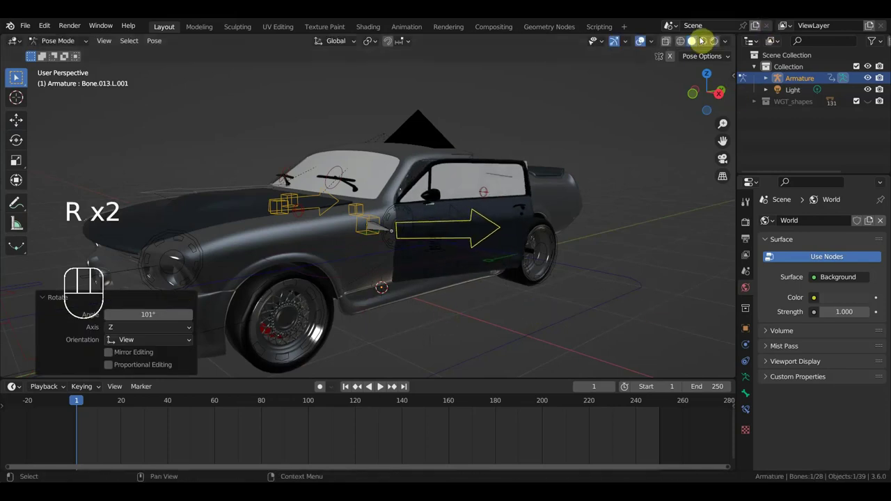
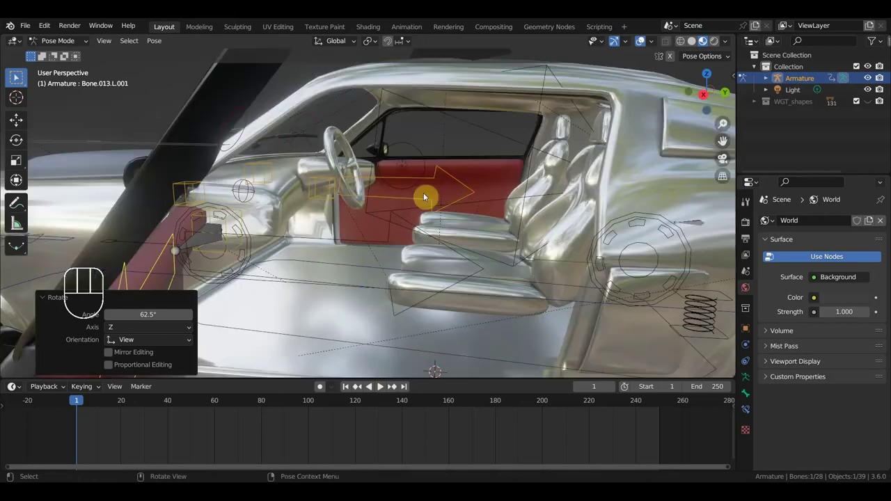
{"action": "left_click_drag", "start_coordinate": [394, 210], "coordinate": [368, 196]}
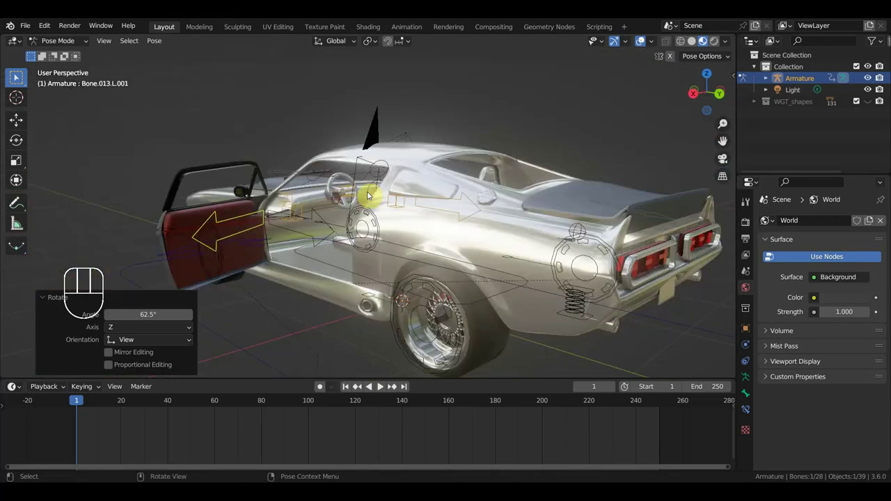
{"action": "left_click_drag", "start_coordinate": [369, 196], "coordinate": [422, 196]}
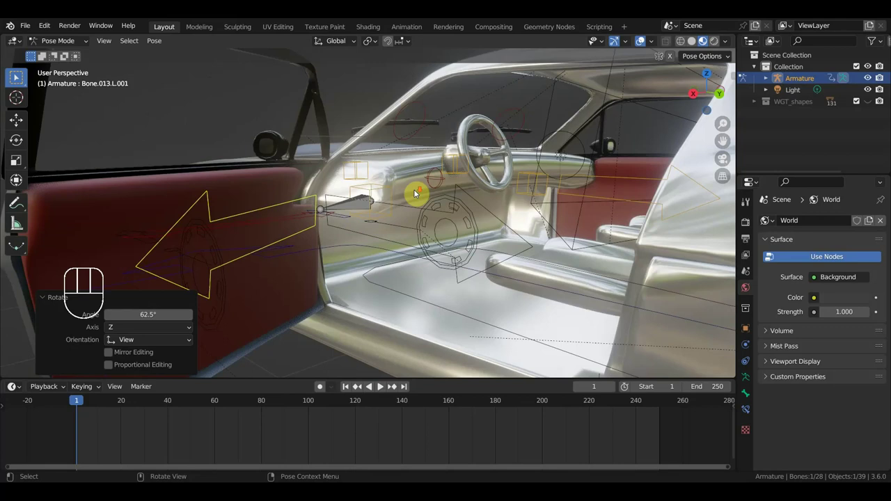
{"action": "left_click_drag", "start_coordinate": [471, 201], "coordinate": [621, 205]}
{"action": "left_click", "coordinate": [537, 134]}
{"action": "left_click_drag", "start_coordinate": [562, 187], "coordinate": [507, 181]}
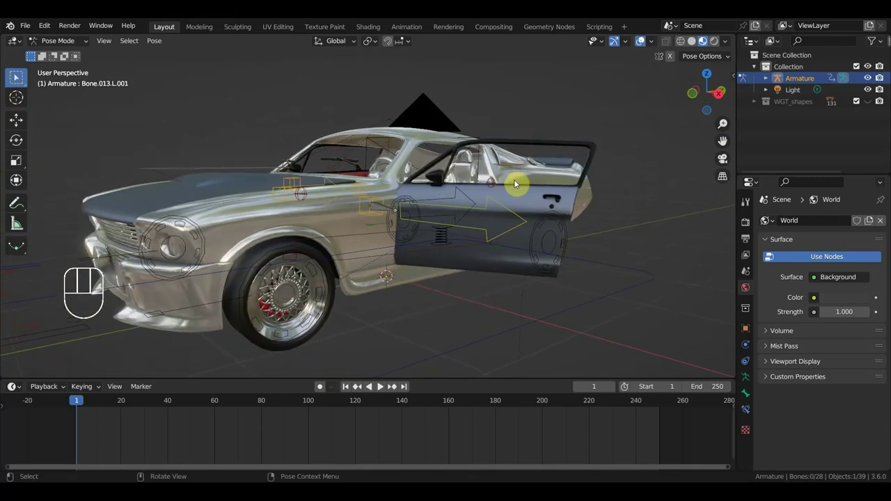